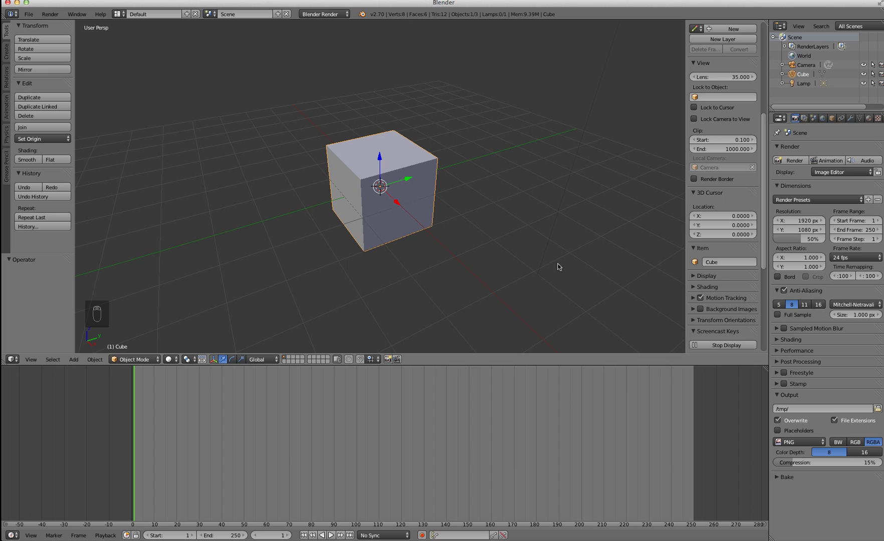
# Enter Edit Mode on the default cube and select all of its geometry with A
pyautogui.press('n')
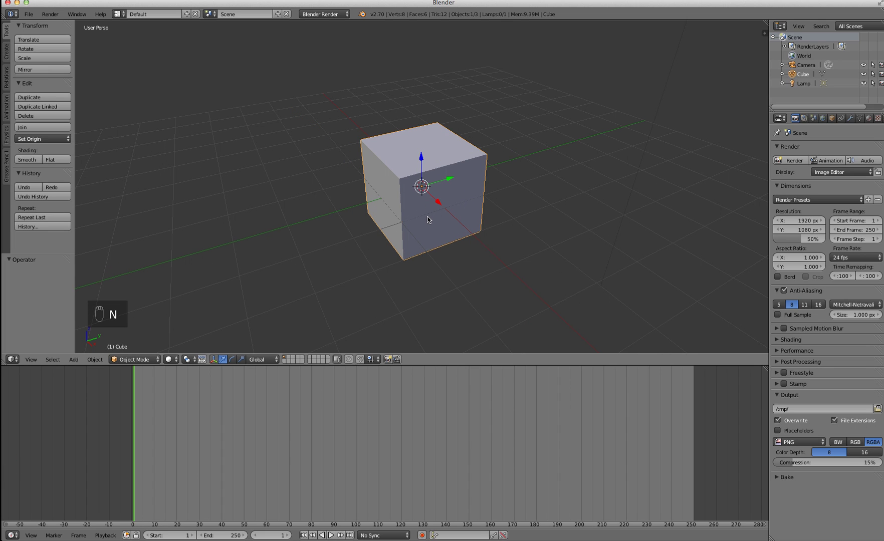
pyautogui.press('Tab')
pyautogui.press('Tab')
pyautogui.press('Tab')
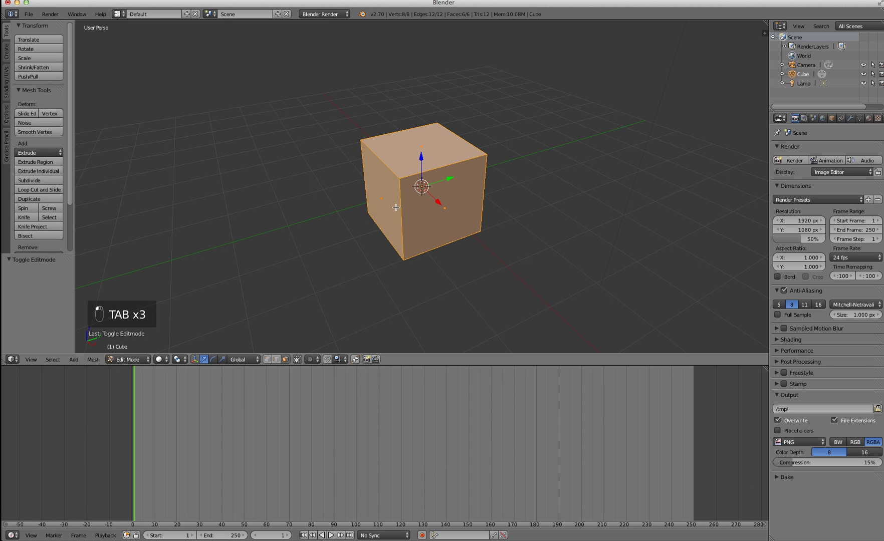
pyautogui.press('a')
pyautogui.press('a')
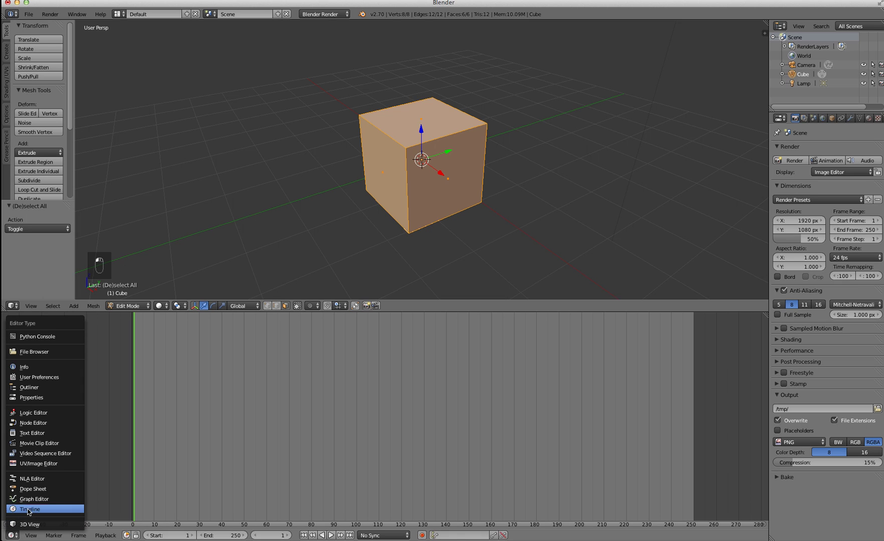
# Switch the enlarged lower area from the timeline to the UV/Image Editor
pyautogui.moveTo(33, 489); pyautogui.dragTo(305, 328)
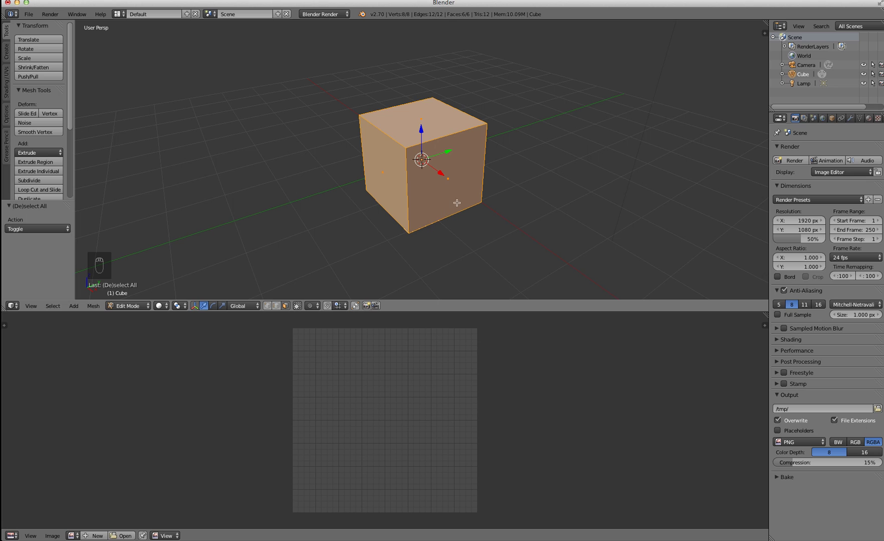
pyautogui.press('u')
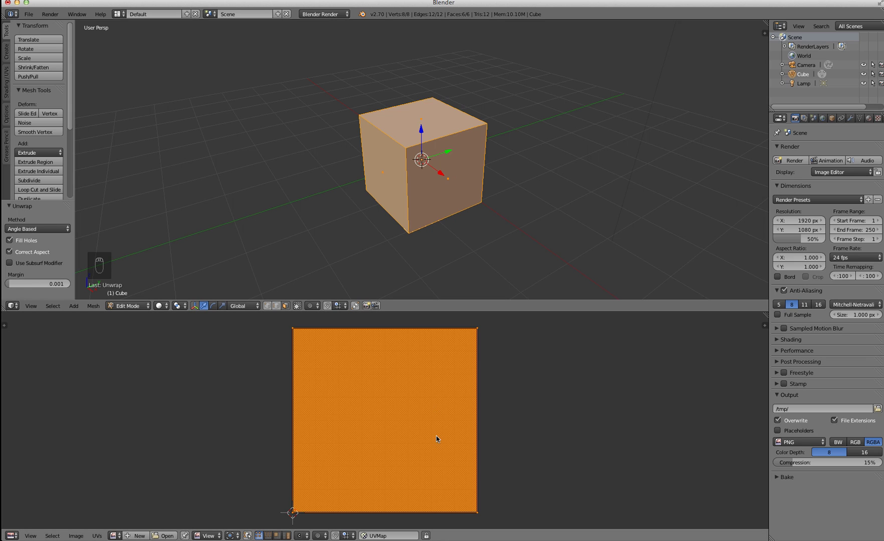
pyautogui.press('super+z')
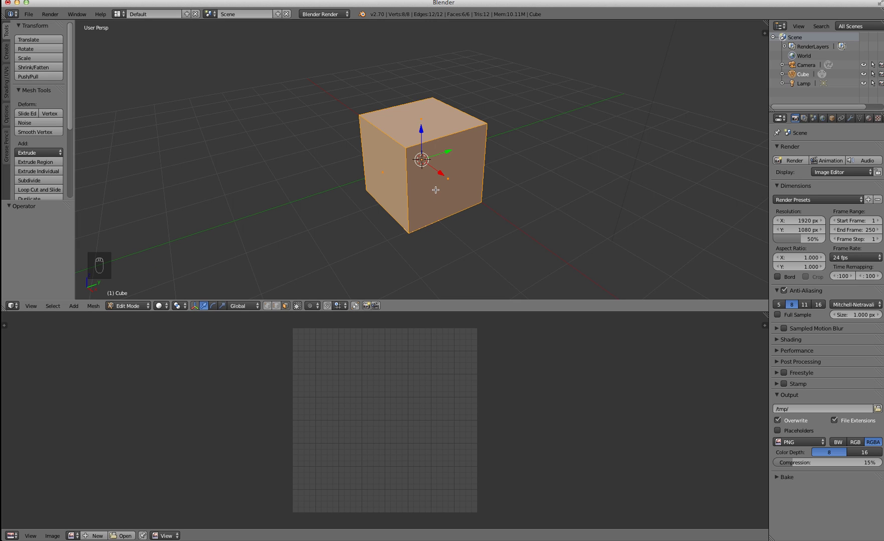
pyautogui.press('u')
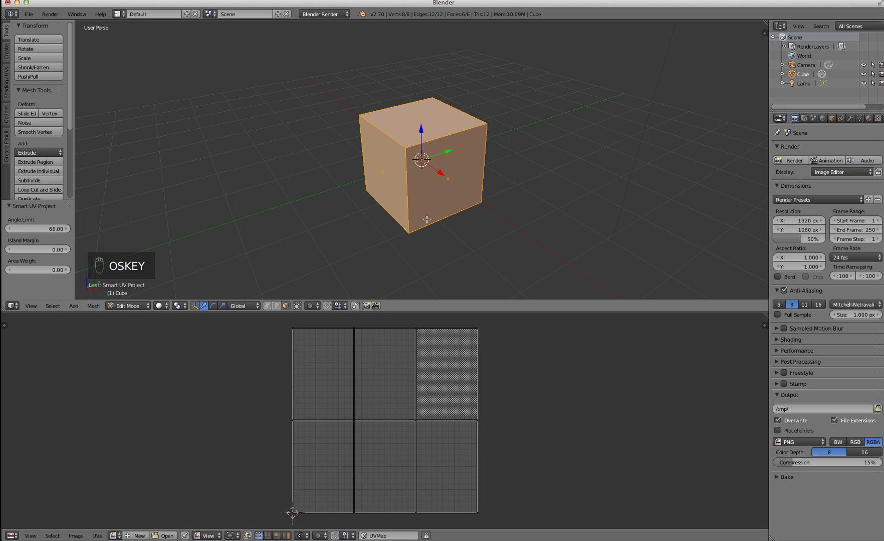
pyautogui.press('super+z')
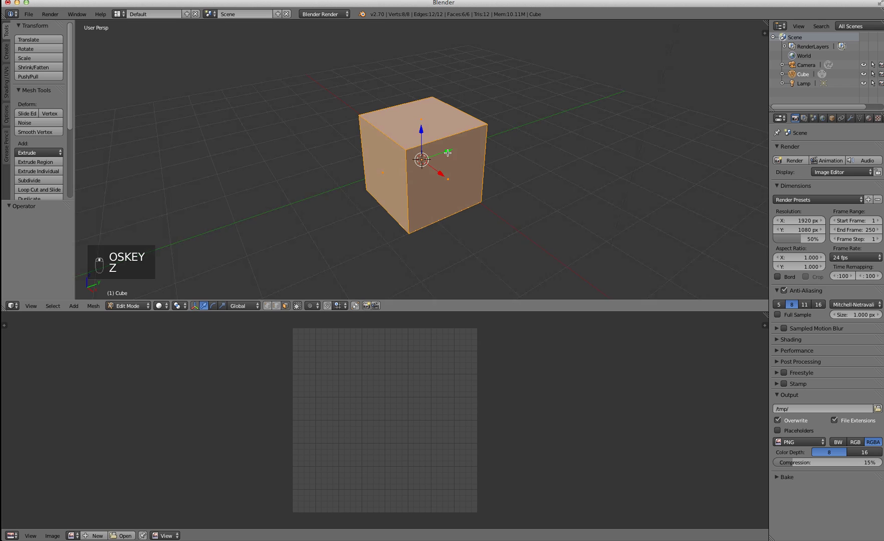
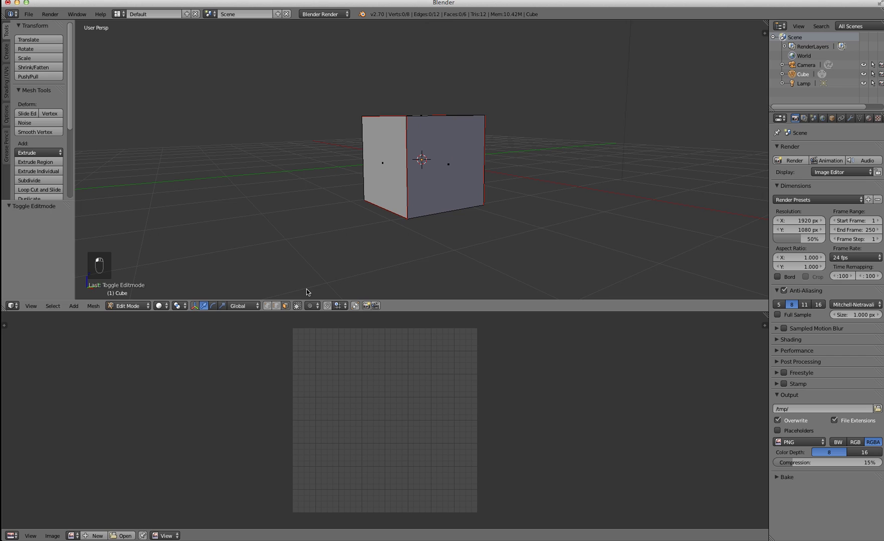
# Select all the cube's geometry and bring up the UV Mapping unwrap options
pyautogui.press('a')
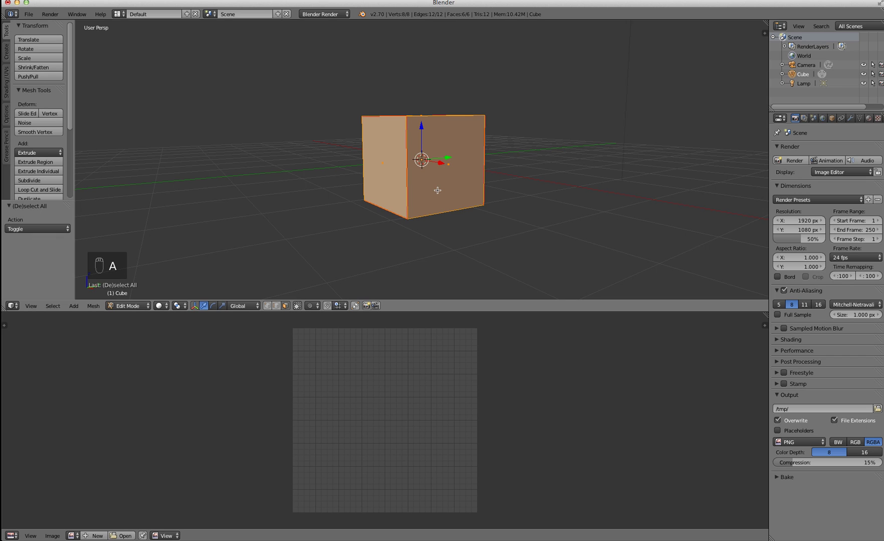
pyautogui.press('u')
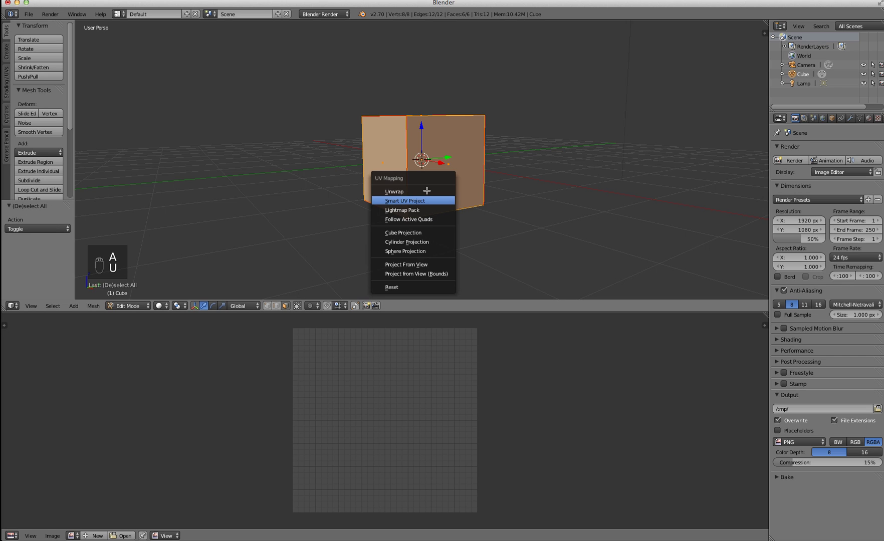
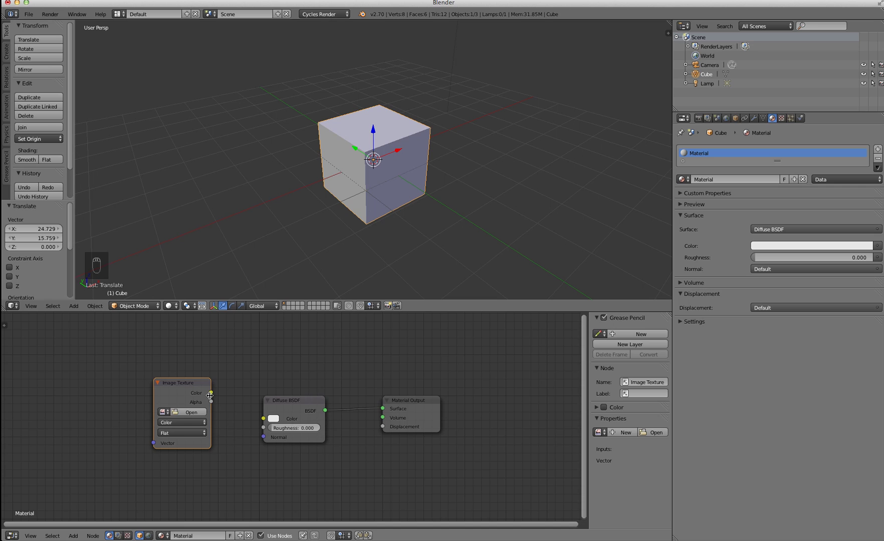
# Link the Image Texture node's Color output into the Diffuse BSDF Color input
pyautogui.moveTo(212, 394); pyautogui.dragTo(264, 417)
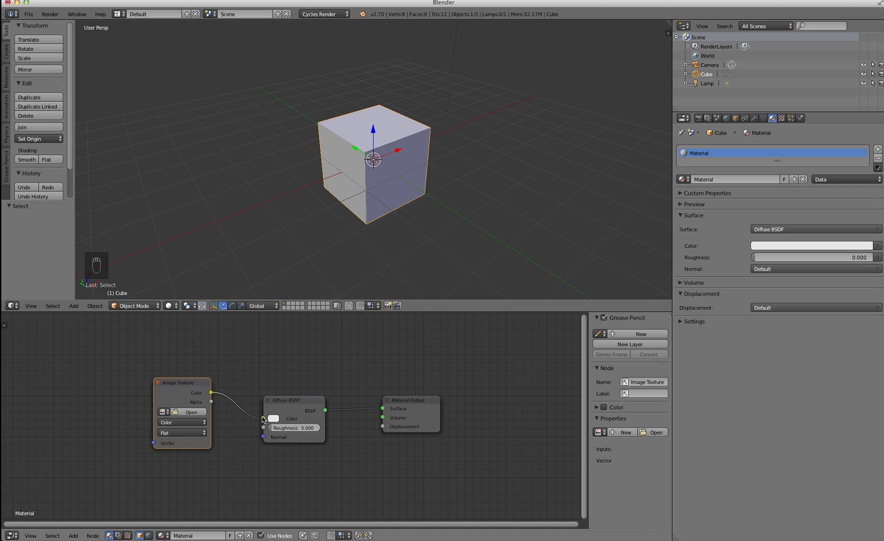
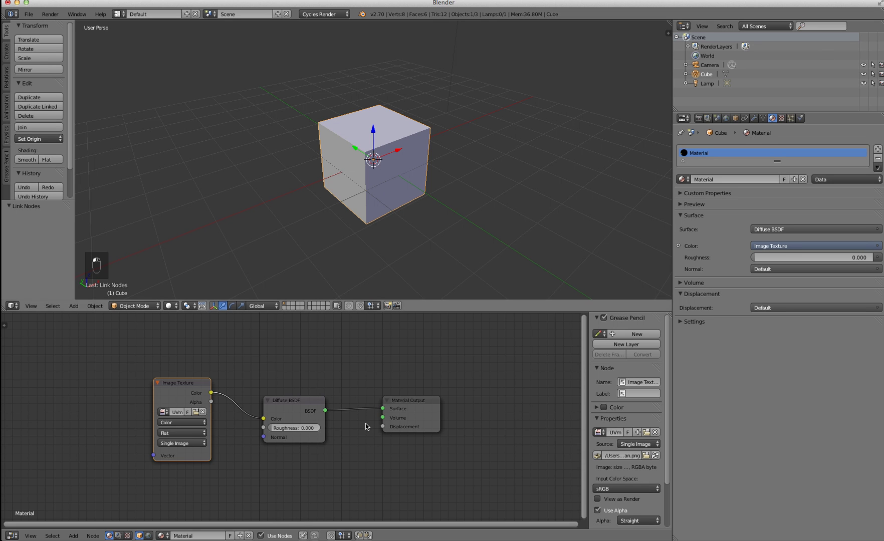
pyautogui.middleClick(199, 393)
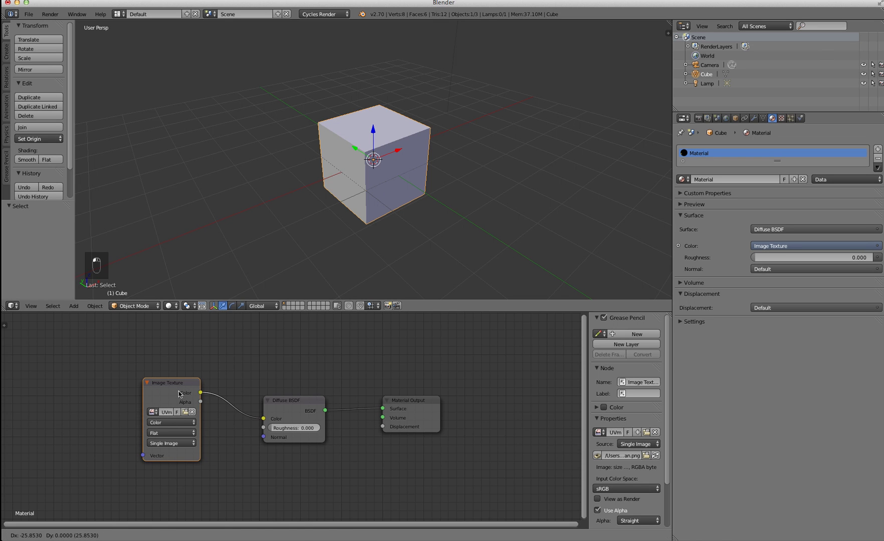
pyautogui.moveTo(297, 401); pyautogui.dragTo(298, 386)
pyautogui.moveTo(340, 174); pyautogui.dragTo(363, 165)
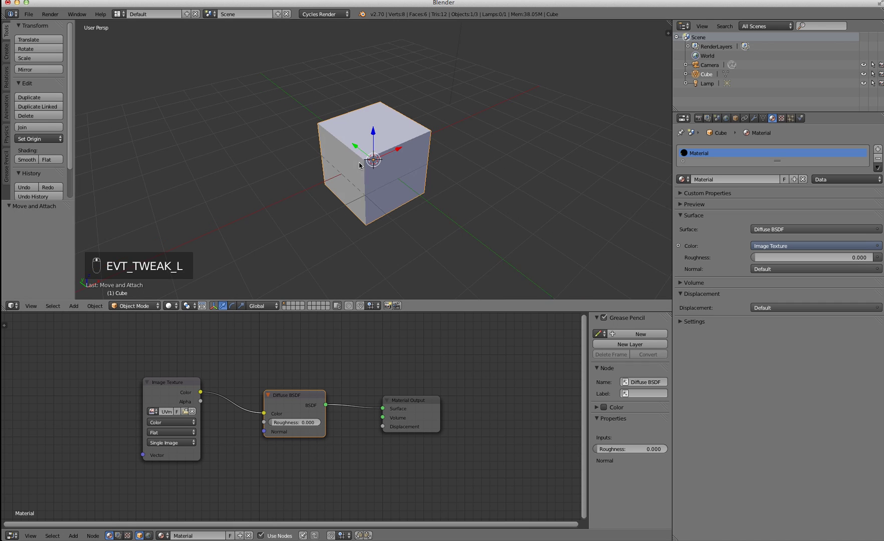
pyautogui.moveTo(369, 159); pyautogui.dragTo(186, 300)
pyautogui.click(181, 305)
pyautogui.moveTo(203, 242); pyautogui.dragTo(332, 219)
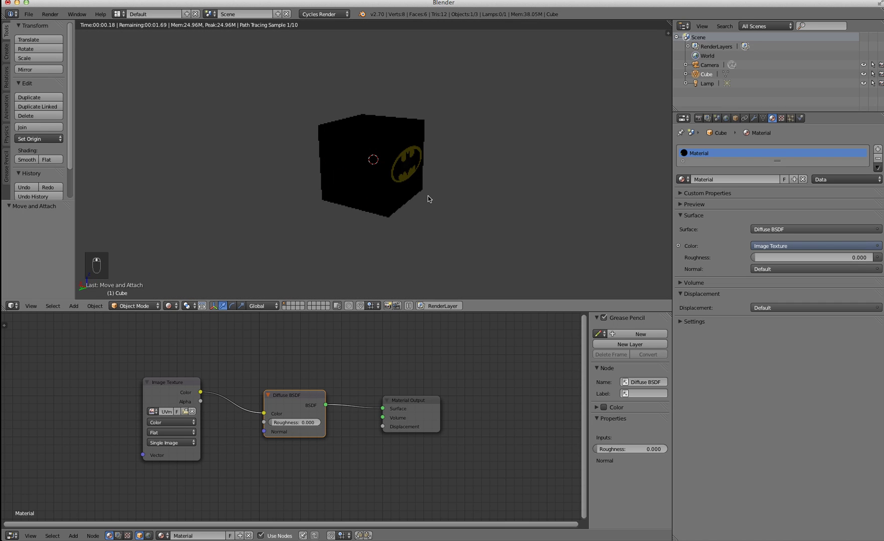
pyautogui.moveTo(433, 183); pyautogui.dragTo(168, 305)
pyautogui.moveTo(172, 305); pyautogui.dragTo(187, 276)
pyautogui.moveTo(187, 276); pyautogui.dragTo(126, 119)
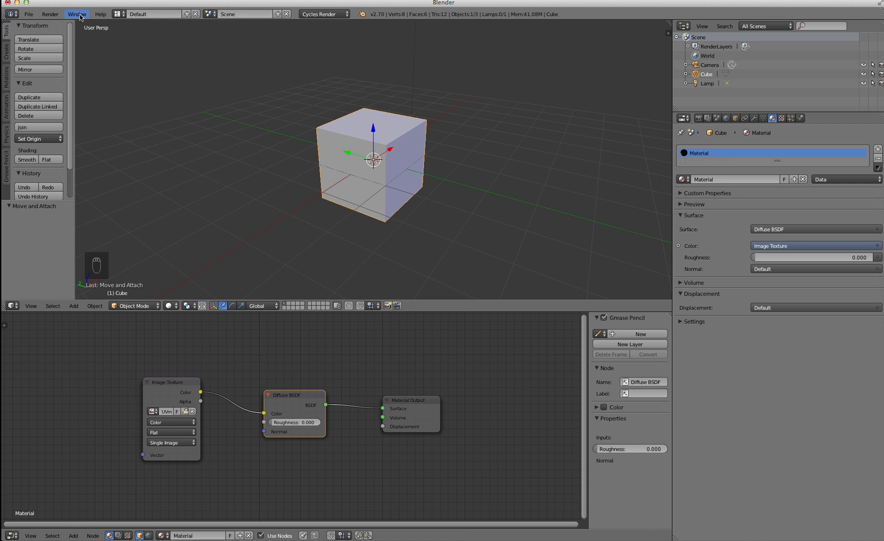
# Add a mesh plane and scale it up about 26 times into a large floor
pyautogui.moveTo(153, 58); pyautogui.dragTo(125, 57)
pyautogui.press('shift+a')
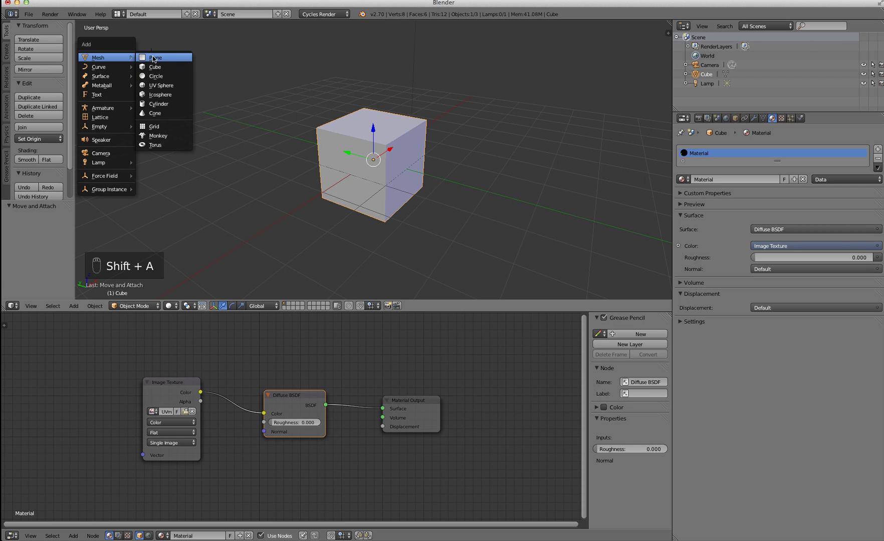
pyautogui.press('1')
pyautogui.moveTo(145, 30); pyautogui.dragTo(164, 123)
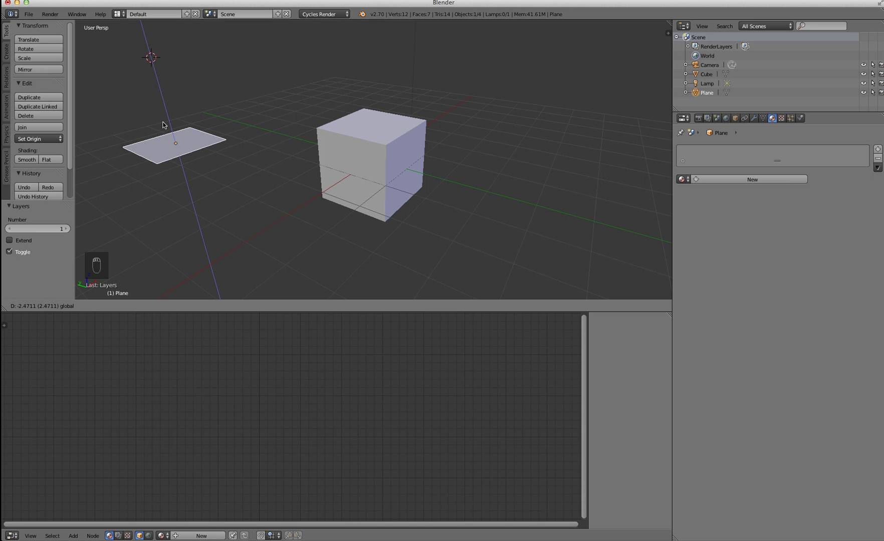
pyautogui.press('s')
pyautogui.middleClick(311, 141)
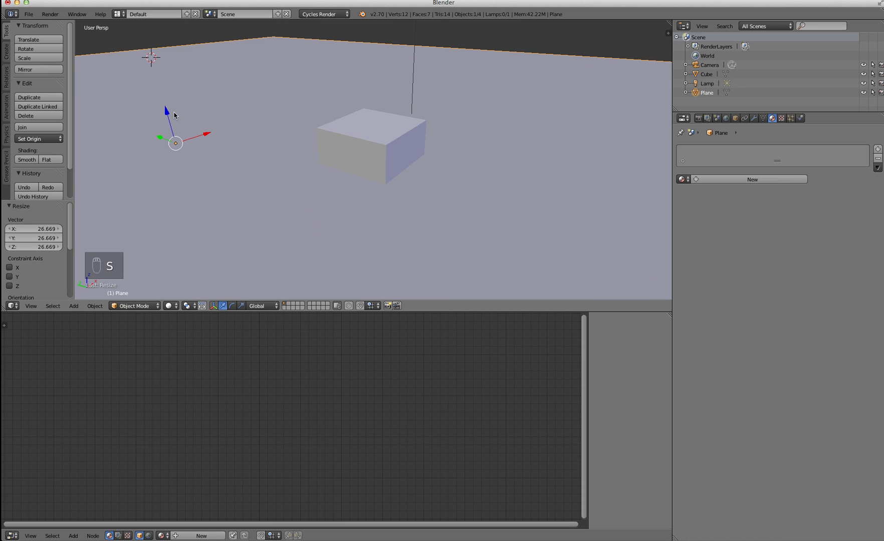
# Pull the view back over the floor and give it a new white diffuse material
pyautogui.moveTo(175, 131); pyautogui.dragTo(390, 130)
pyautogui.moveTo(391, 130); pyautogui.dragTo(724, 180)
pyautogui.moveTo(724, 181); pyautogui.dragTo(459, 160)
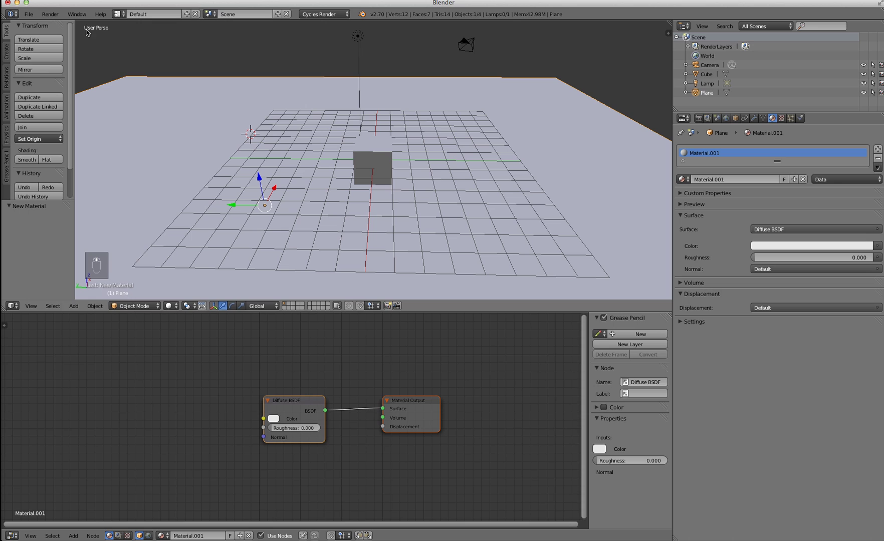
pyautogui.moveTo(35, 18); pyautogui.dragTo(94, 16)
pyautogui.moveTo(104, 33); pyautogui.dragTo(246, 104)
# Add a second small plane, raise it along Z above the floor and slide it sideways along Y
pyautogui.press('shift+a')
pyautogui.moveTo(246, 103); pyautogui.dragTo(246, 60)
pyautogui.middleClick(246, 59)
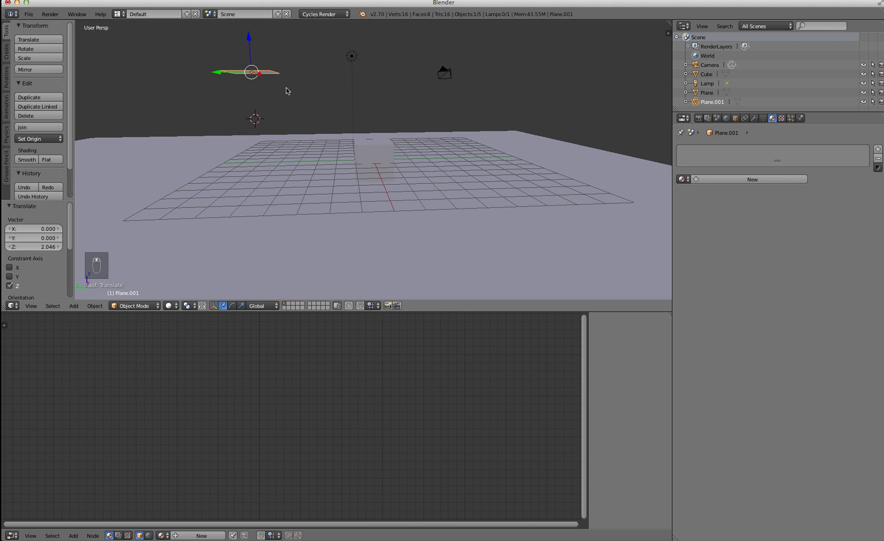
pyautogui.middleClick(249, 69)
pyautogui.moveTo(245, 74); pyautogui.dragTo(387, 134)
pyautogui.middleClick(387, 134)
pyautogui.middleClick(347, 160)
pyautogui.middleClick(313, 114)
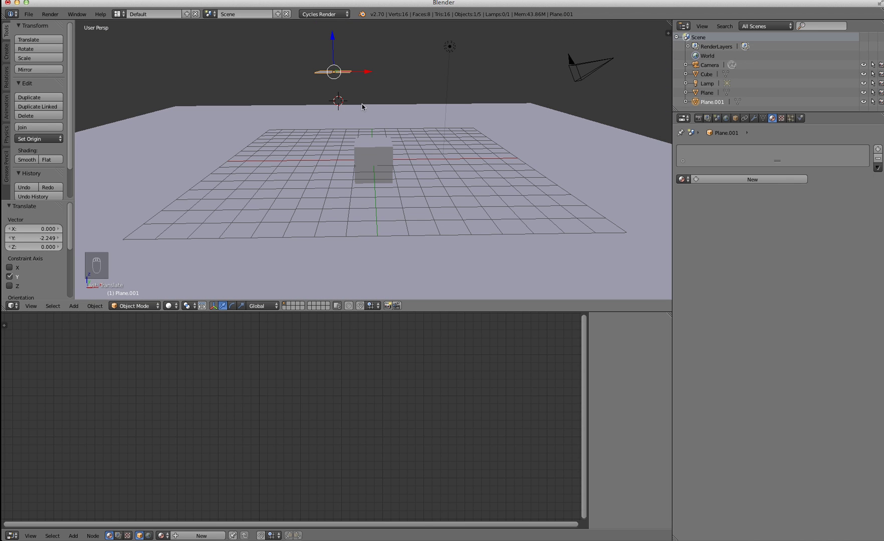
pyautogui.moveTo(404, 125); pyautogui.dragTo(407, 77)
# Rotate the small plane about 45 degrees so it tilts toward the cube
pyautogui.press('r')
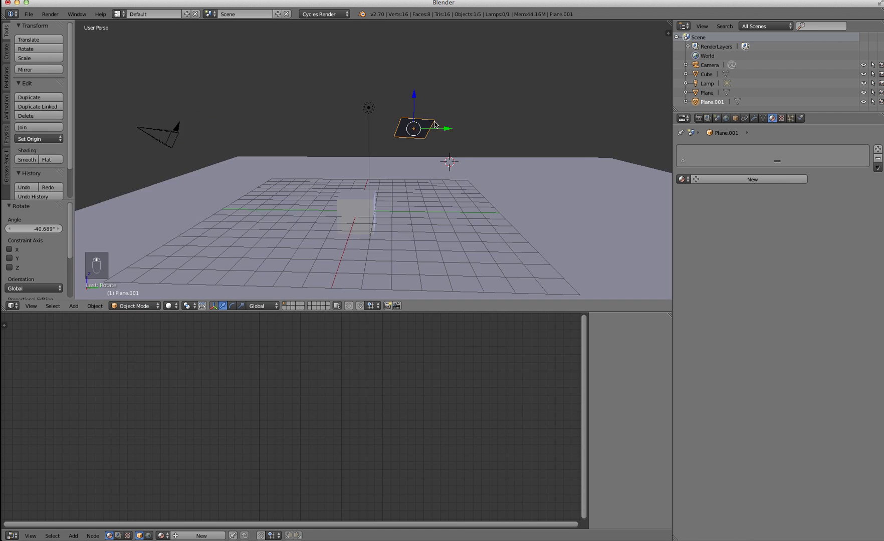
pyautogui.moveTo(470, 118); pyautogui.dragTo(495, 166)
pyautogui.press('r')
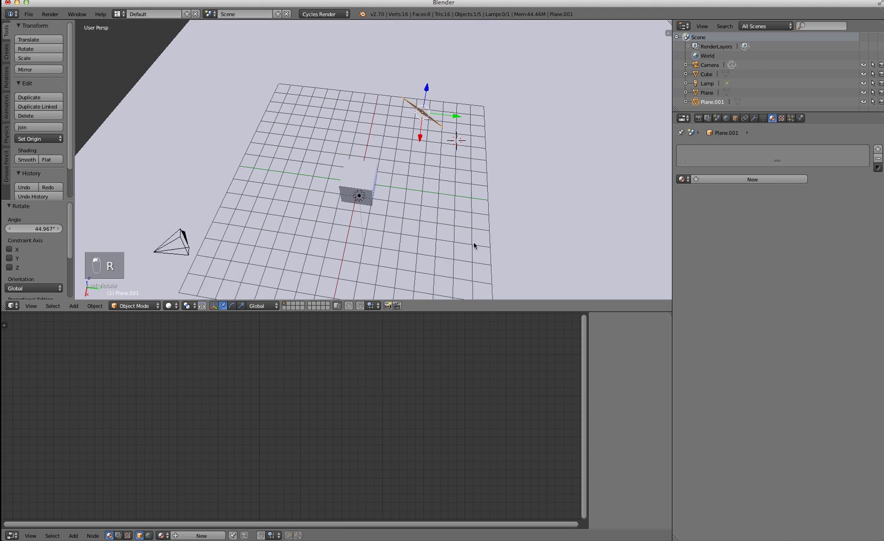
# Give the tilted plane a new material, Material.002, to become the emissive light
pyautogui.moveTo(725, 173); pyautogui.dragTo(747, 181)
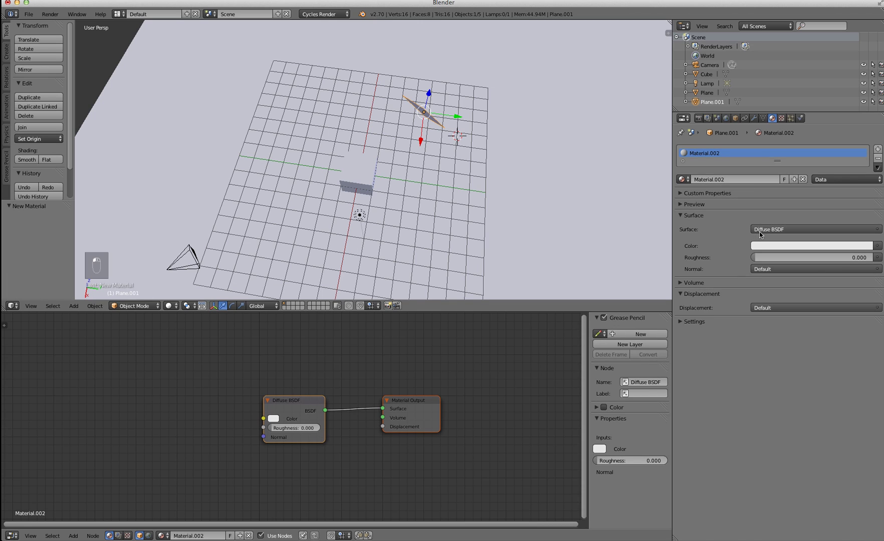
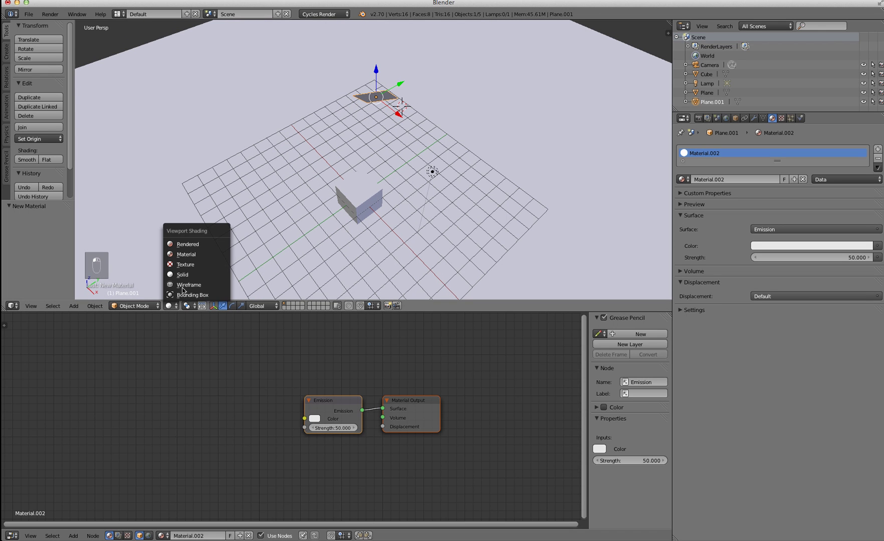
# Orbit the Cycles rendered preview around the lit Batman-logo cube and its shadow
pyautogui.middleClick(343, 244)
pyautogui.middleClick(414, 218)
pyautogui.middleClick(400, 239)
pyautogui.middleClick(393, 203)
pyautogui.middleClick(371, 184)
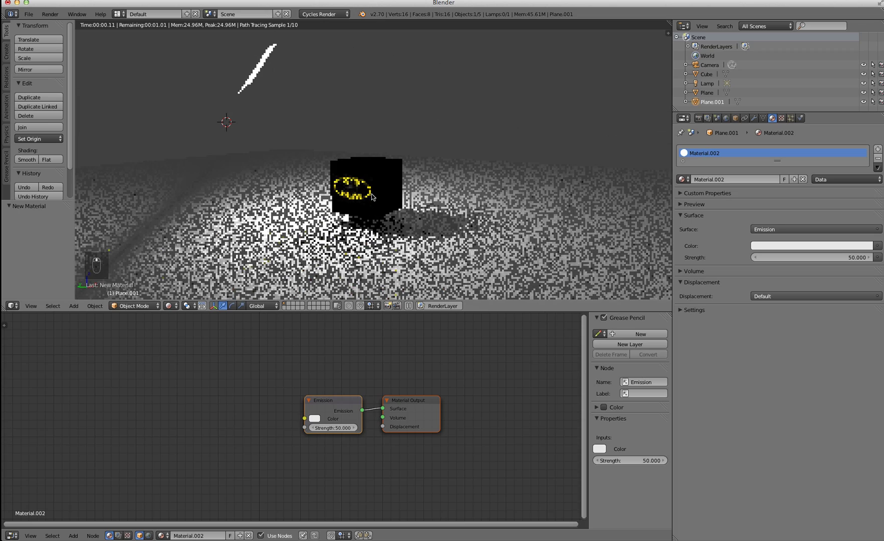